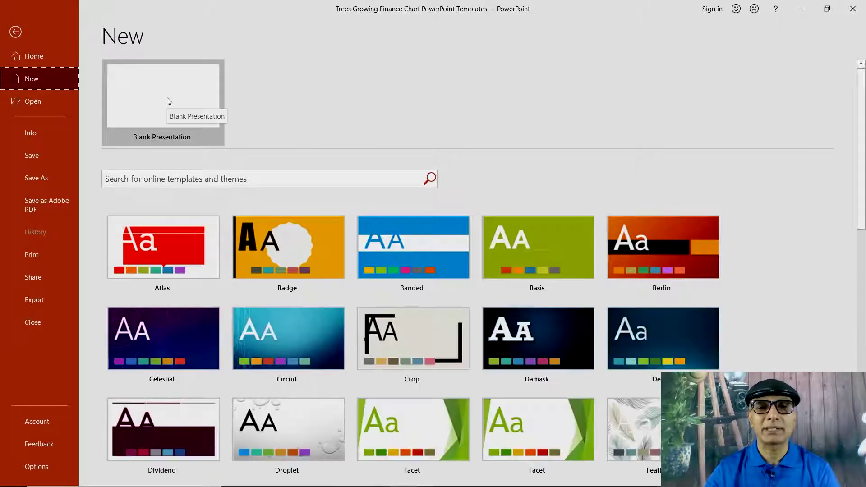
- Browse the start screen templates and create a new blank presentation
{"action": "scroll", "scroll_direction": "down", "scroll_amount": 3}
{"action": "scroll", "scroll_direction": "down", "scroll_amount": 3}
{"action": "scroll", "scroll_direction": "down", "scroll_amount": 3}
{"action": "scroll", "scroll_direction": "up", "scroll_amount": 3}
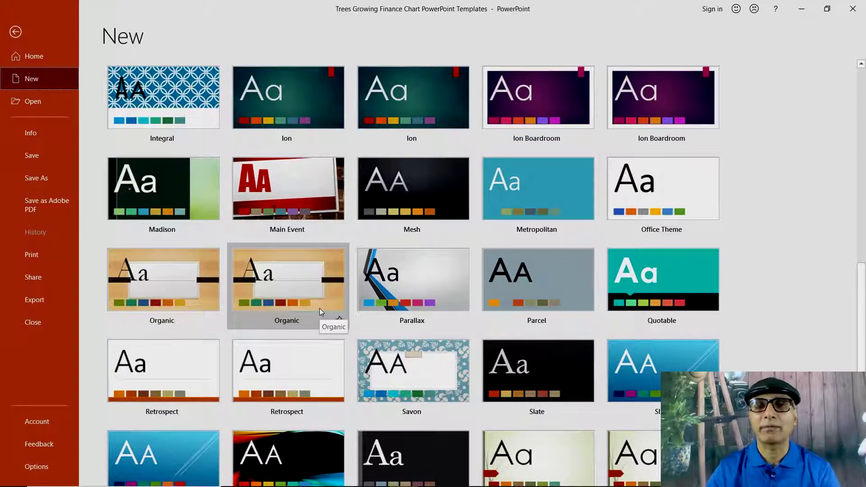
{"action": "scroll", "scroll_direction": "up", "scroll_amount": 3}
{"action": "scroll", "scroll_direction": "up", "scroll_amount": 3}
{"action": "scroll", "scroll_direction": "up", "scroll_amount": 3}
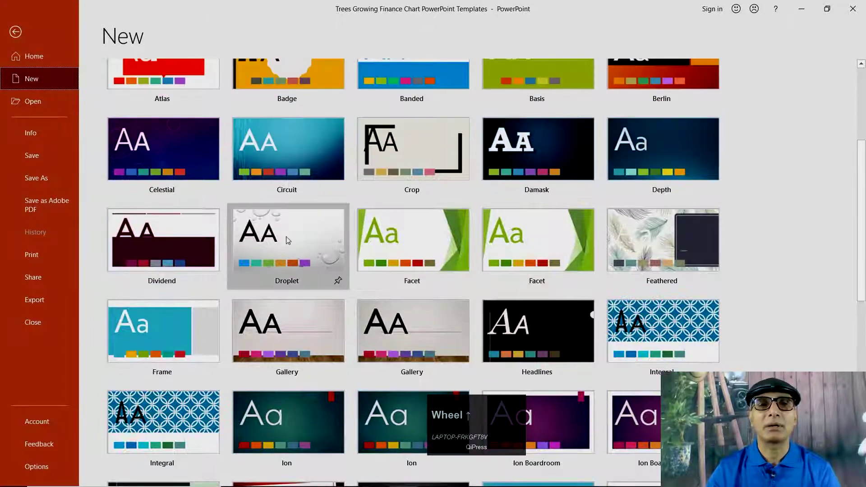
{"action": "scroll", "scroll_direction": "up", "scroll_amount": 3}
{"action": "scroll", "scroll_direction": "up", "scroll_amount": 3}
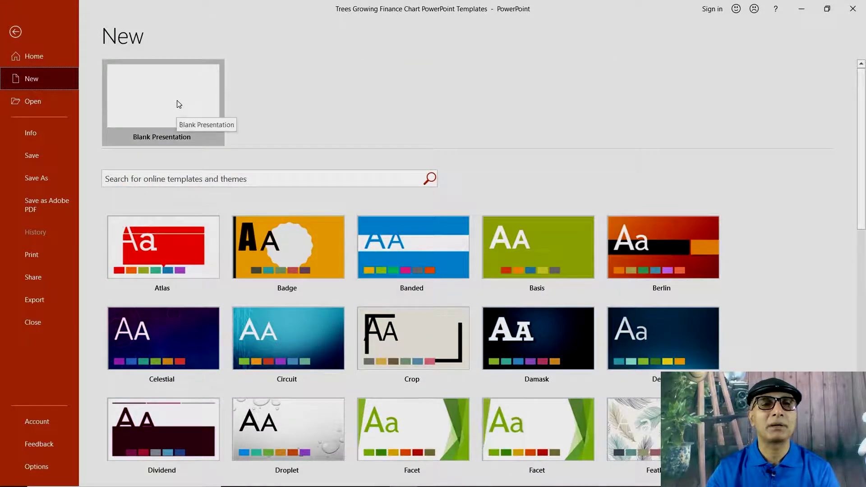
{"action": "left_click", "coordinate": [180, 102]}
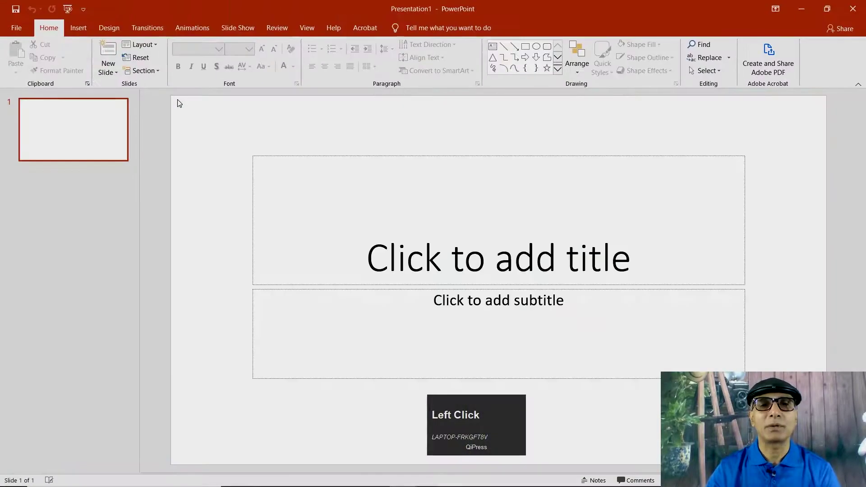
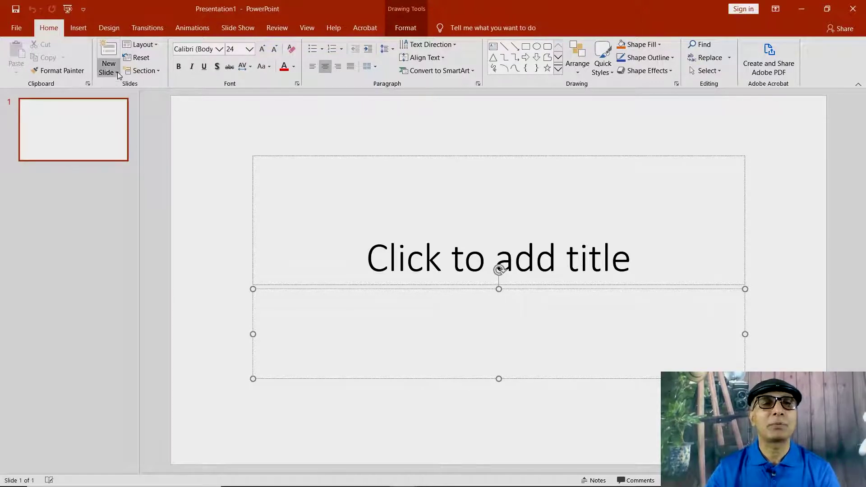
- Add a second slide using the Title and Content layout
{"action": "left_click", "coordinate": [120, 74]}
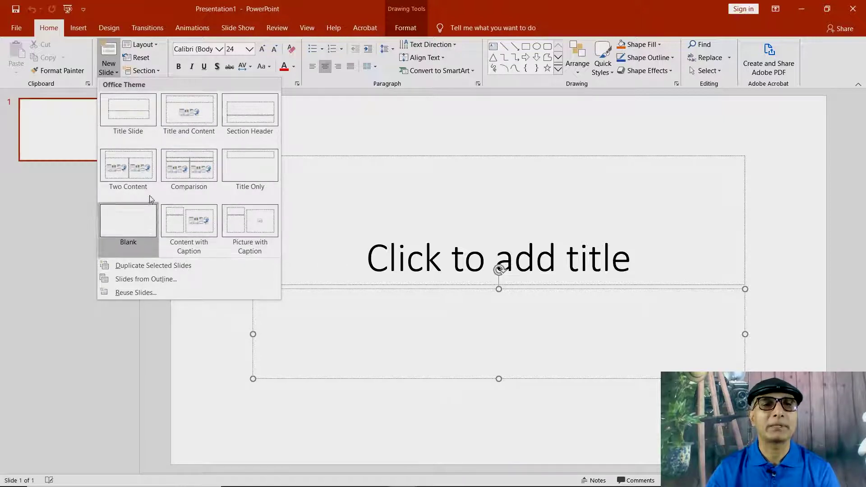
{"action": "left_click", "coordinate": [192, 112]}
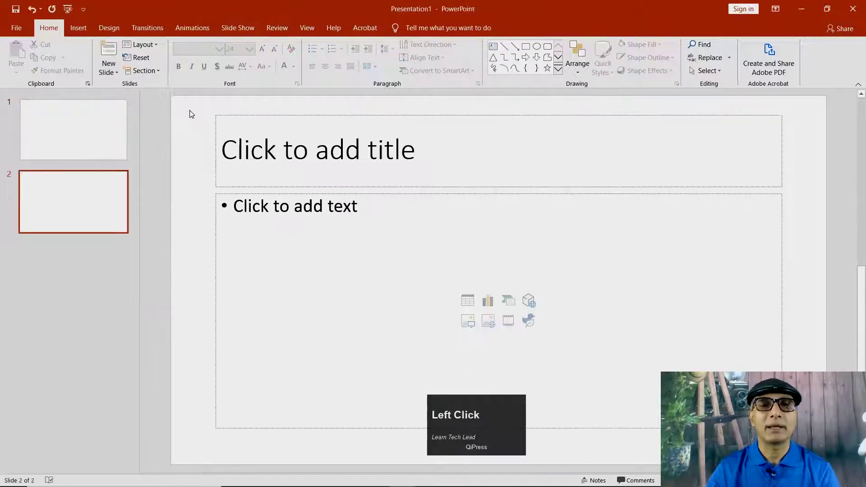
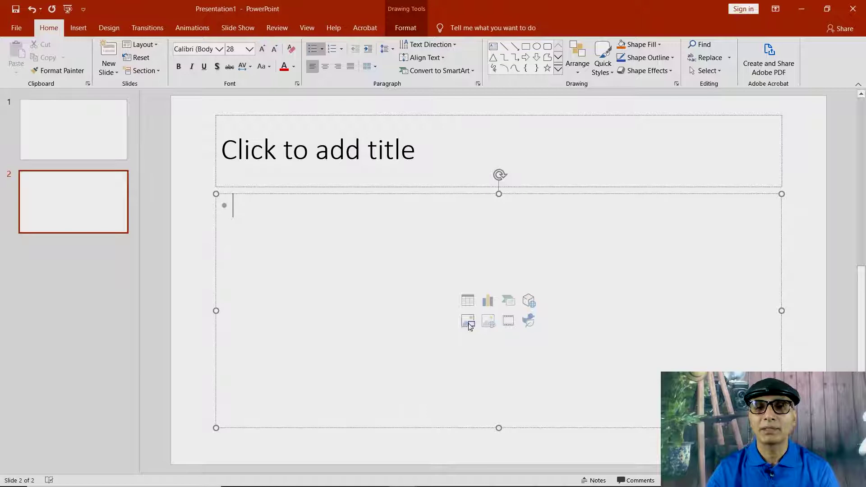
{"action": "left_click", "coordinate": [472, 325]}
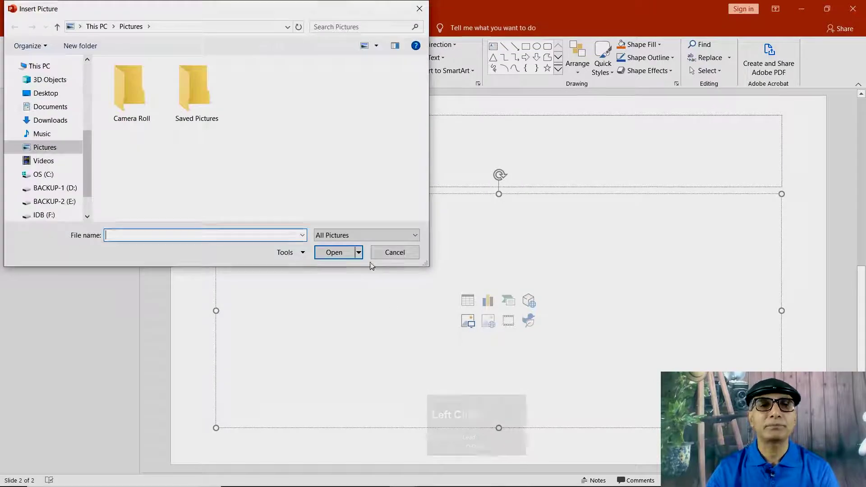
{"action": "left_click", "coordinate": [406, 257]}
{"action": "left_click", "coordinate": [308, 266]}
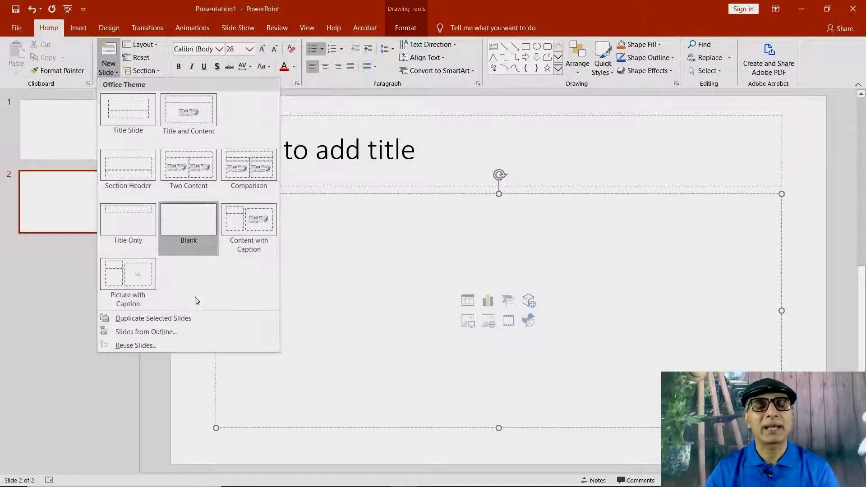
{"action": "left_click", "coordinate": [364, 240]}
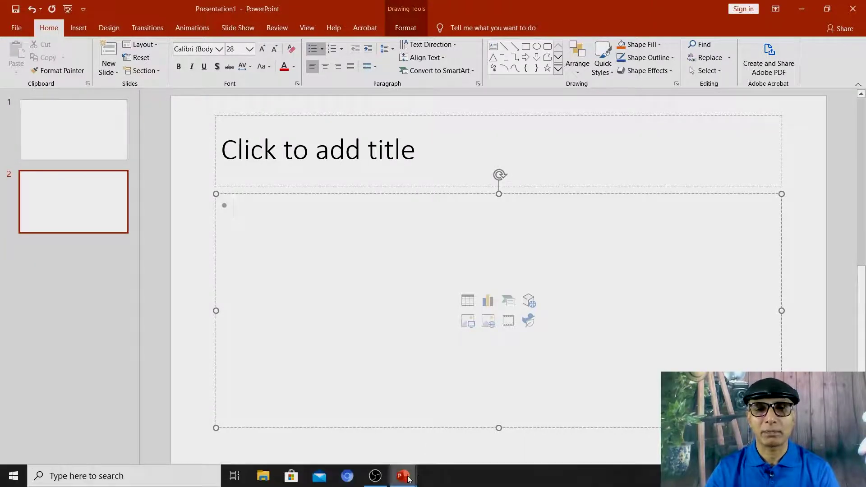
- Open the Trees Growing Finance Chart template, view its Agenda Style slide, then return to the other window
{"action": "double_click", "coordinate": [367, 393]}
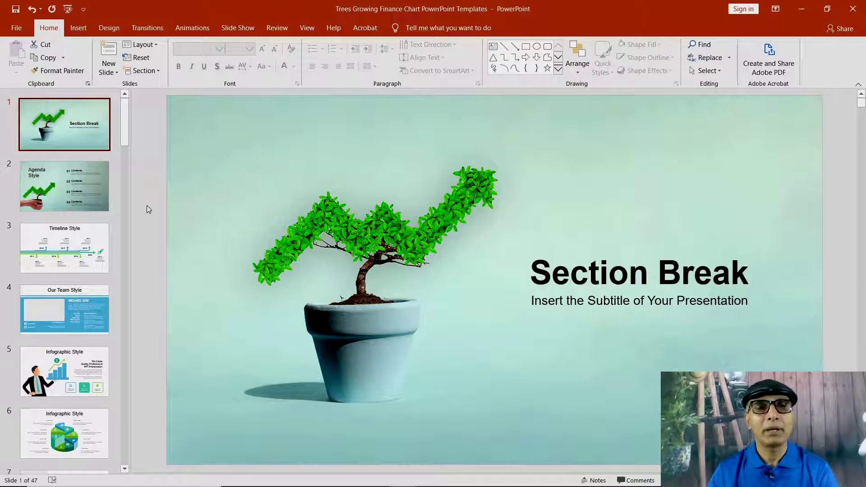
{"action": "left_click", "coordinate": [71, 198]}
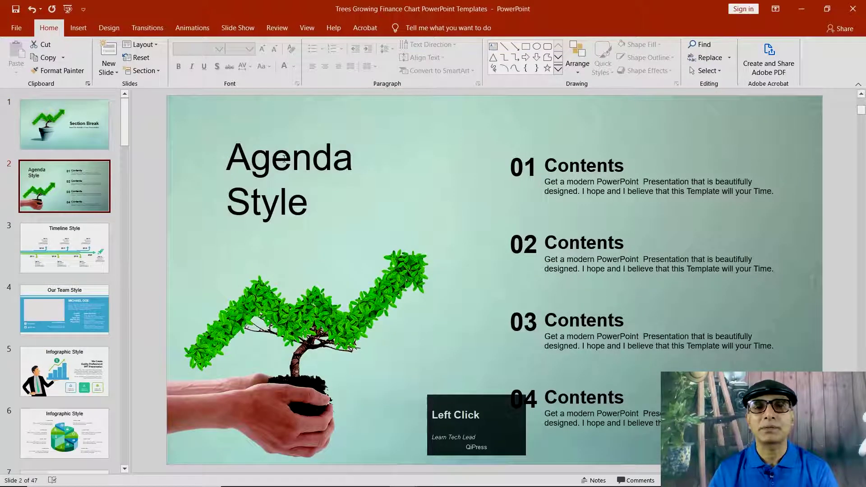
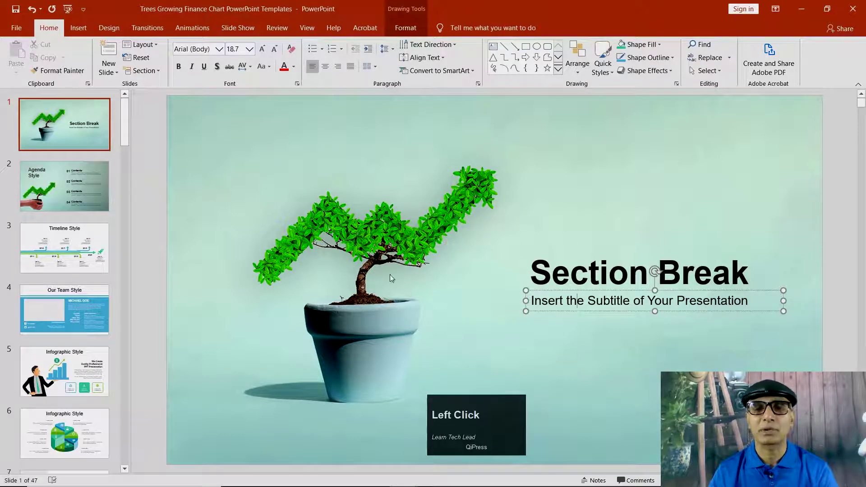
{"action": "left_click", "coordinate": [509, 175]}
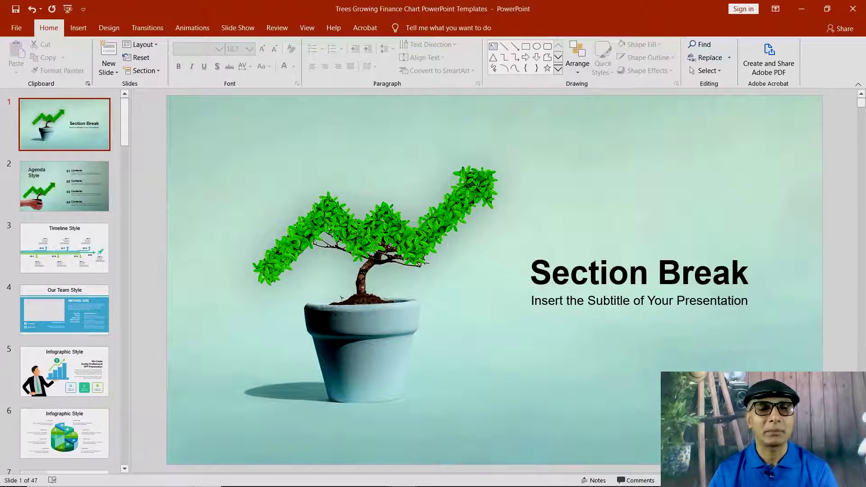
{"action": "left_click", "coordinate": [410, 473]}
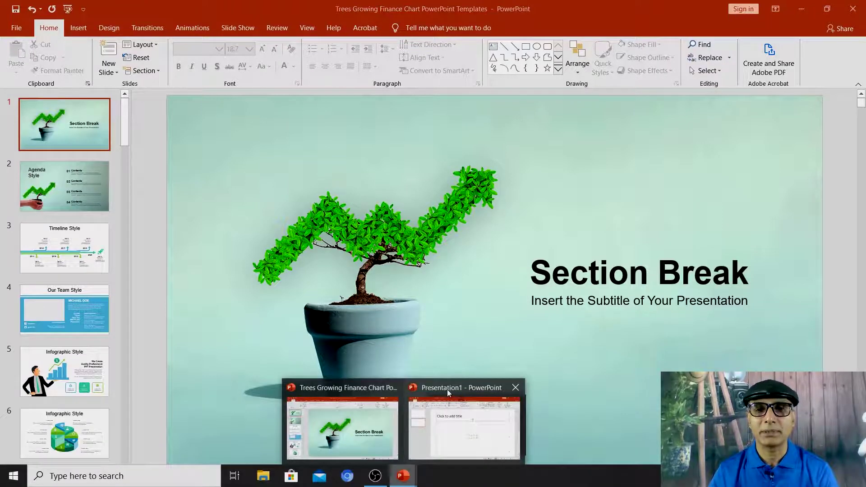
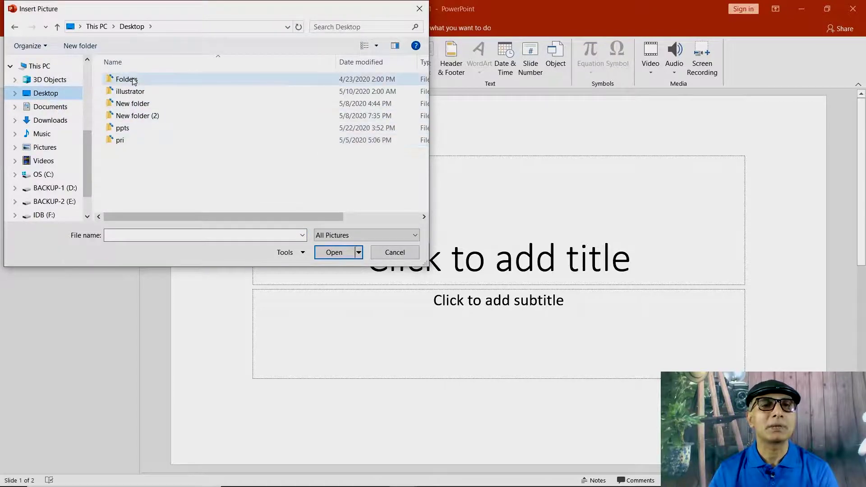
- Navigate the picture browser through Folders > Video for youtube > Videos > MS Office
{"action": "left_click", "coordinate": [136, 79]}
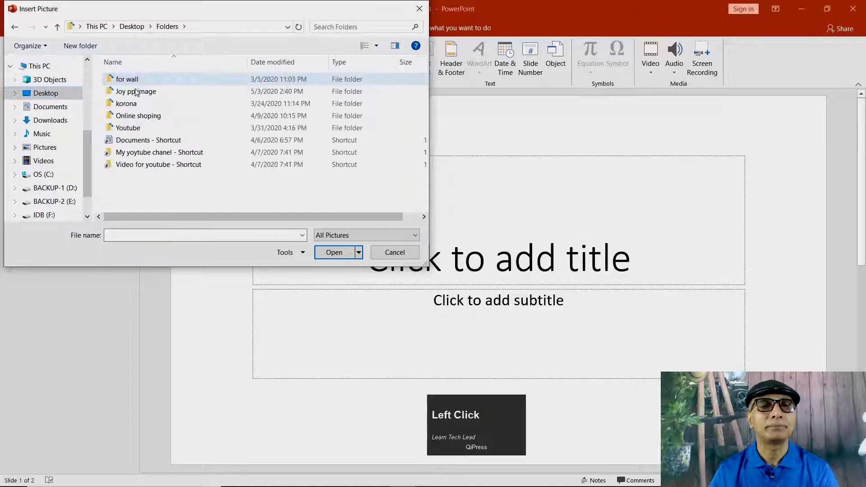
{"action": "left_click", "coordinate": [137, 167]}
{"action": "left_click", "coordinate": [132, 82]}
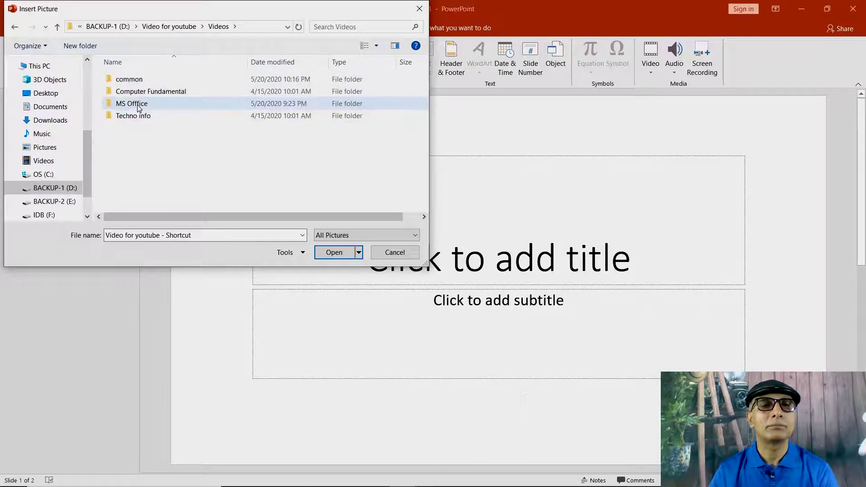
{"action": "left_click", "coordinate": [141, 106]}
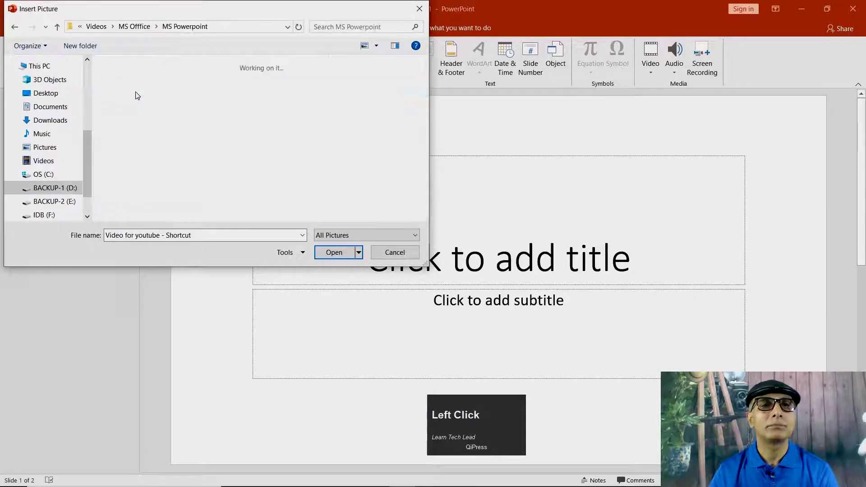
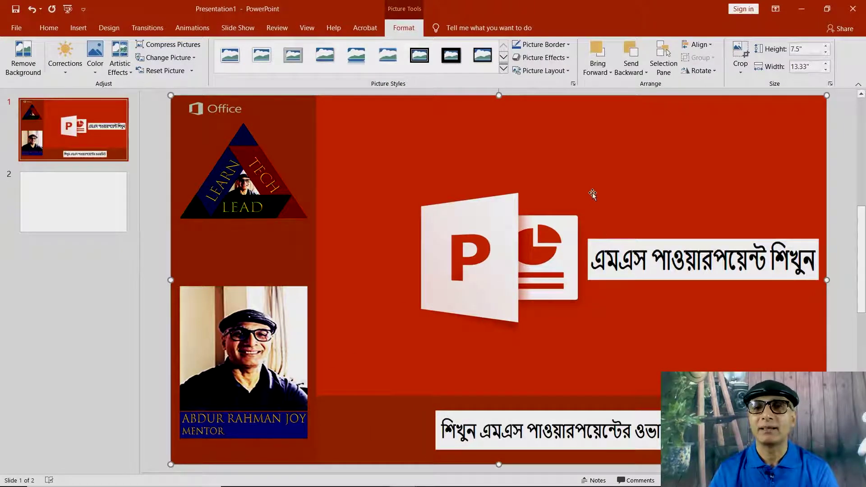
- Send the banner picture behind the title placeholders and start editing the slide title
{"action": "left_click", "coordinate": [592, 193]}
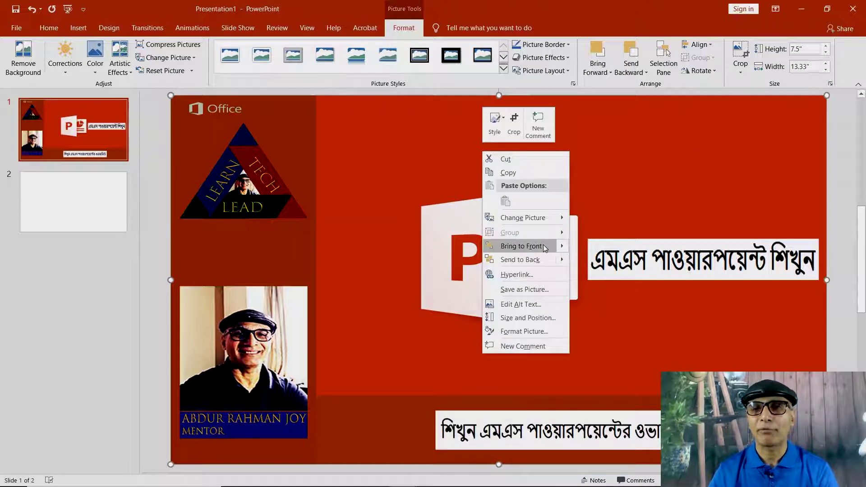
{"action": "left_click", "coordinate": [535, 248]}
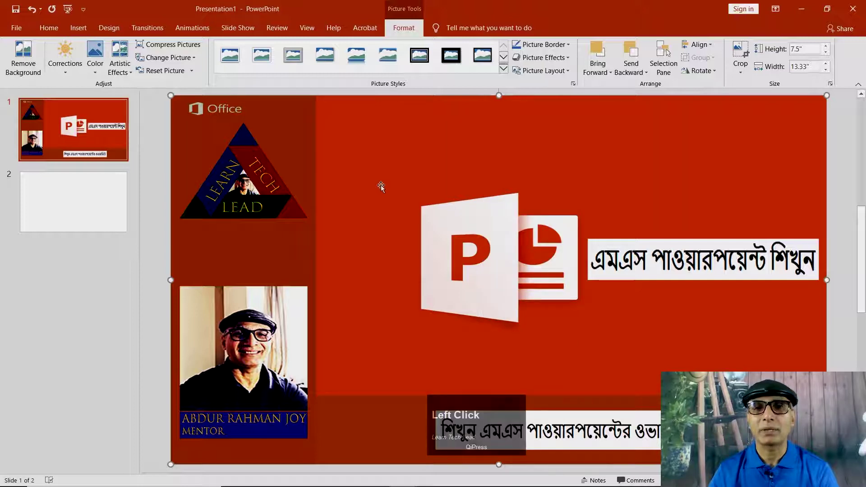
{"action": "left_click", "coordinate": [372, 173]}
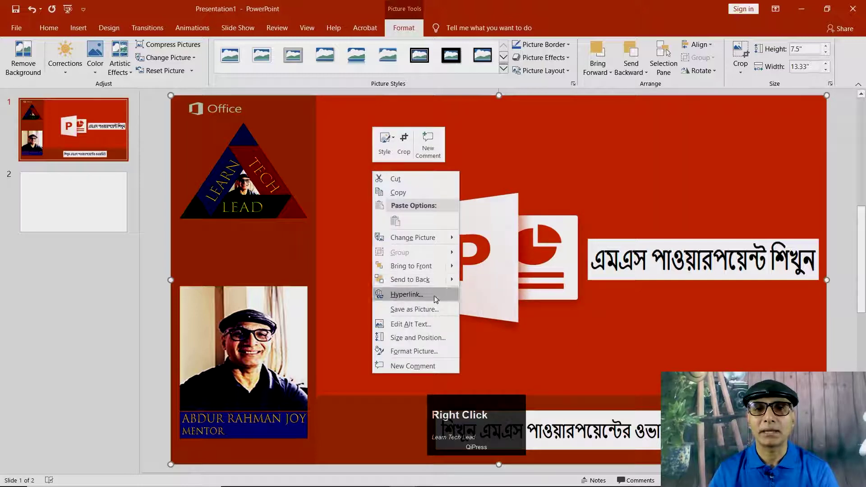
{"action": "left_click", "coordinate": [433, 282]}
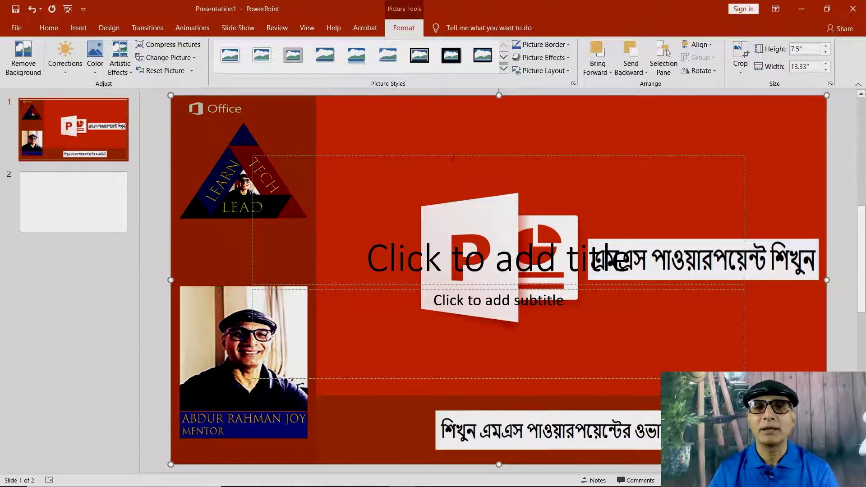
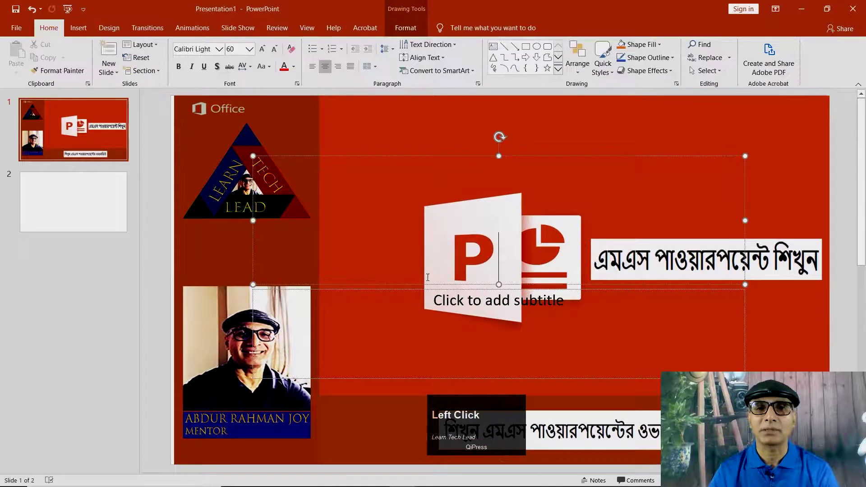
{"action": "left_click", "coordinate": [490, 157]}
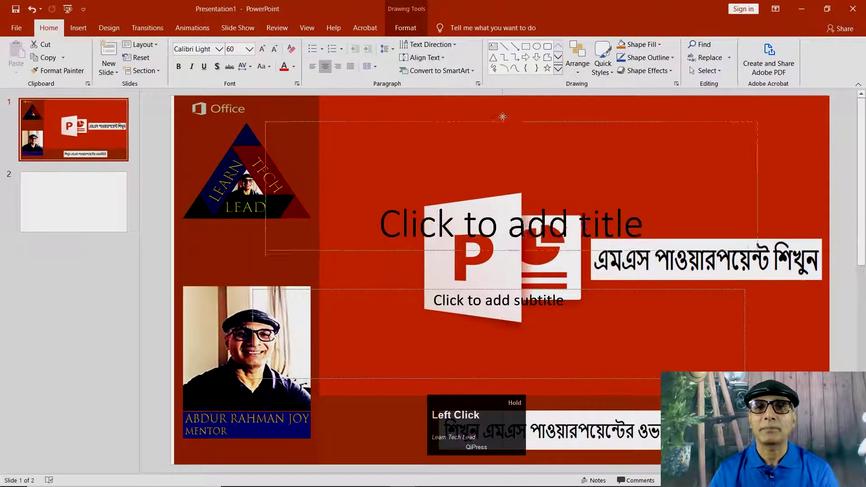
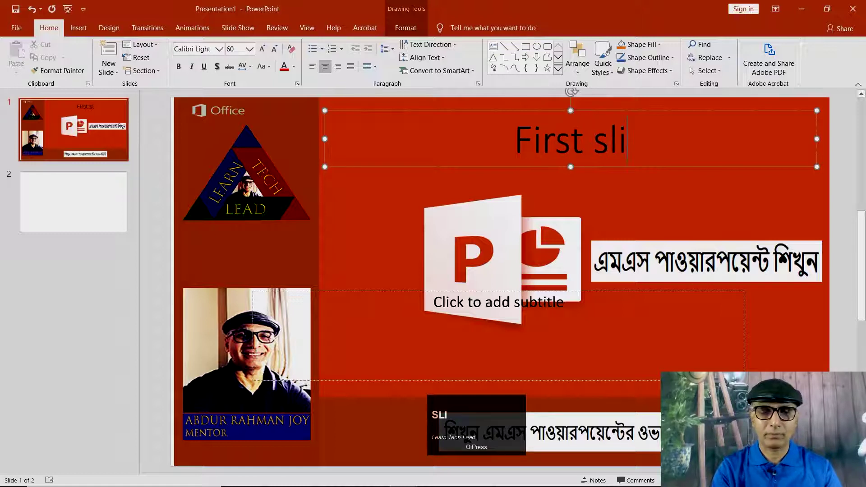
- Give slide 1 the title 'First slide'
{"action": "type", "text": "SLIDE"}
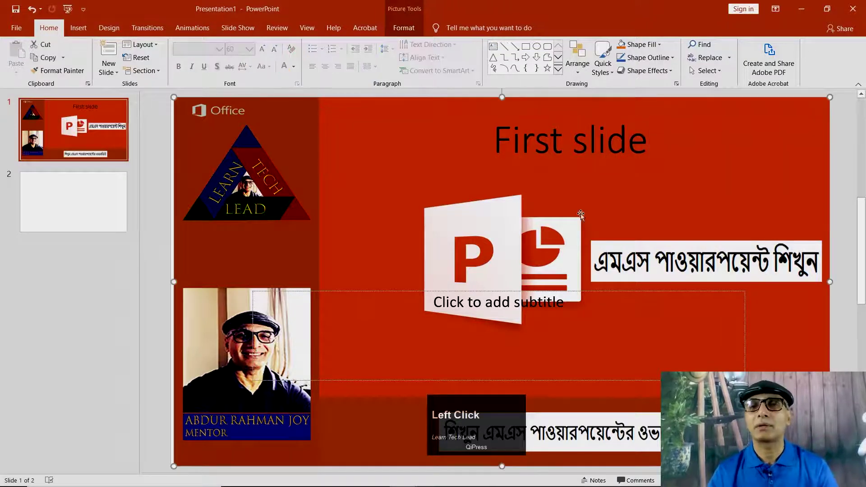
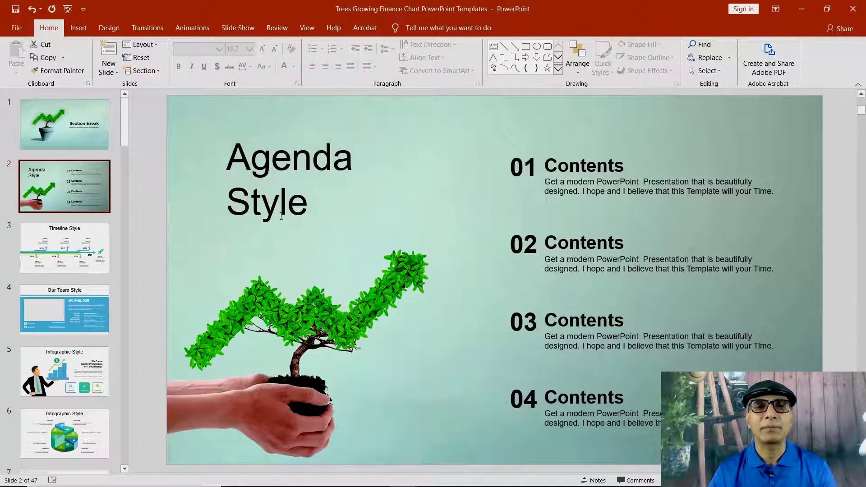
- Deselect the Agenda Style title and show the Insert commands
{"action": "left_click", "coordinate": [400, 207]}
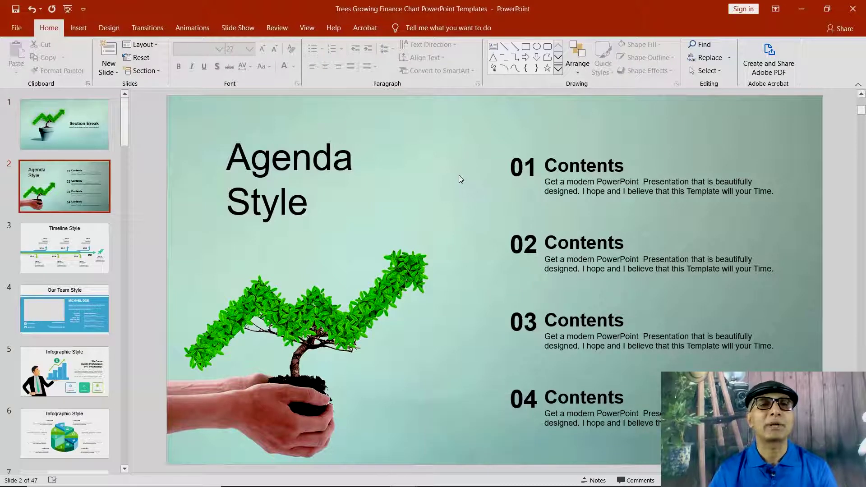
{"action": "left_click", "coordinate": [462, 177]}
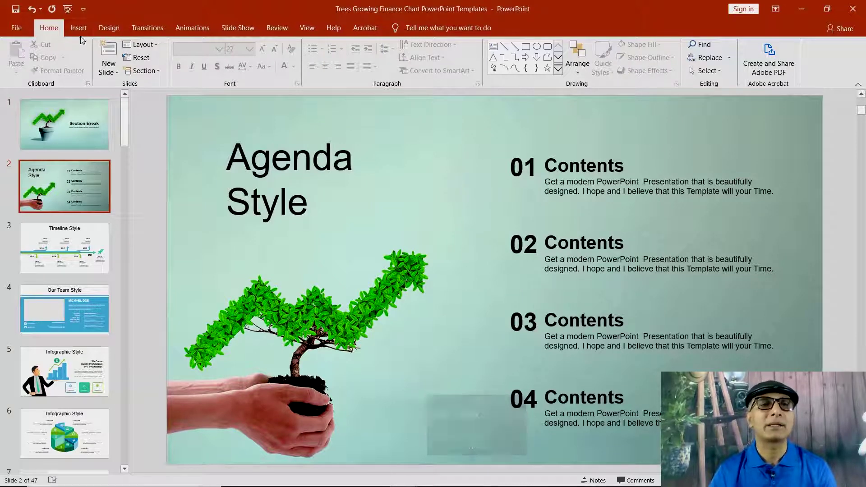
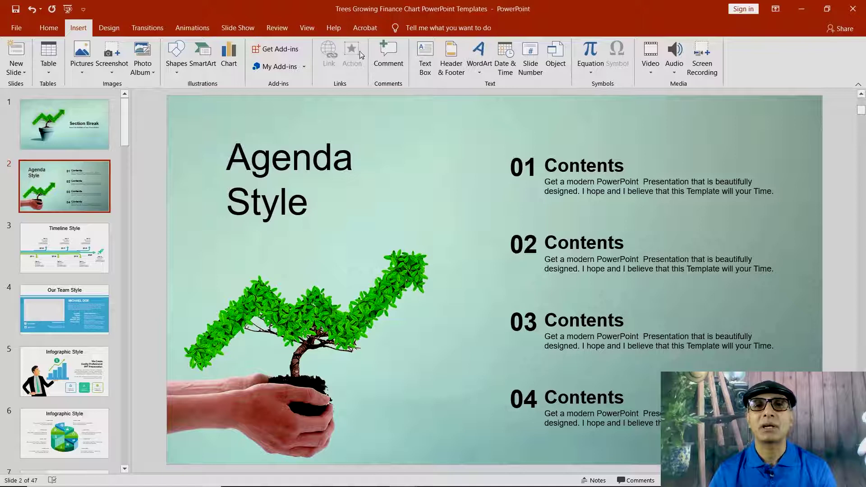
- Start a text box and select the 01 Contents item to check it is editable
{"action": "left_click", "coordinate": [430, 53]}
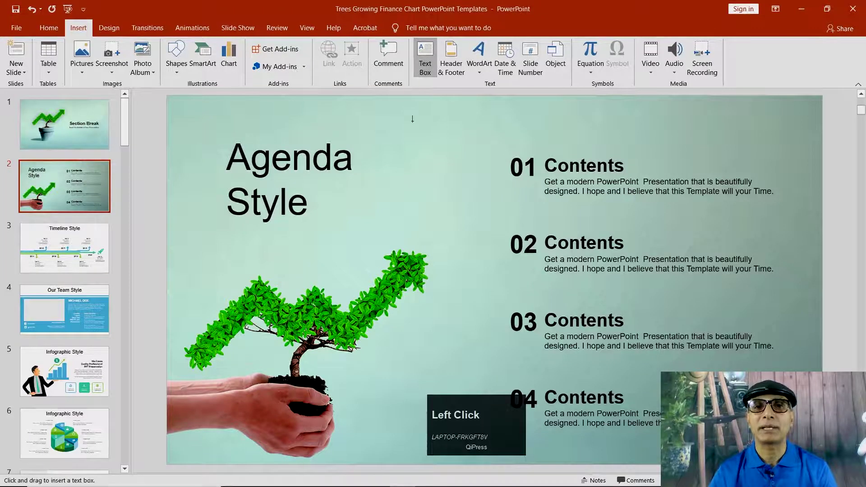
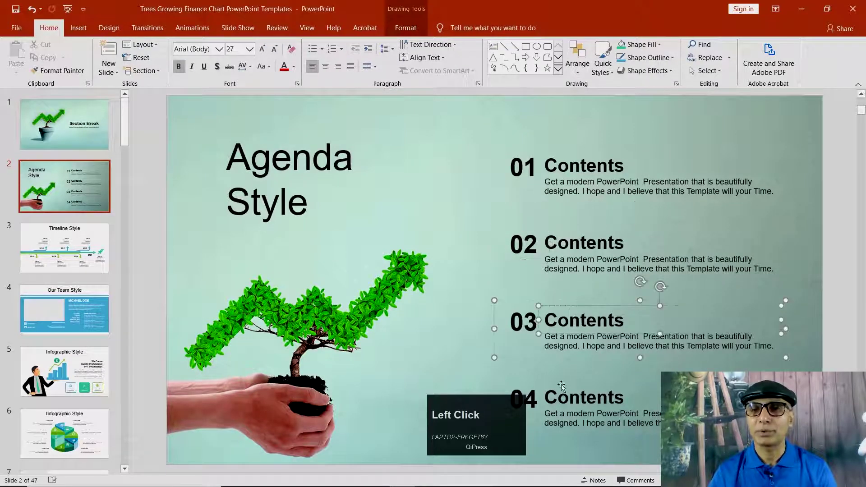
{"action": "left_click", "coordinate": [542, 317]}
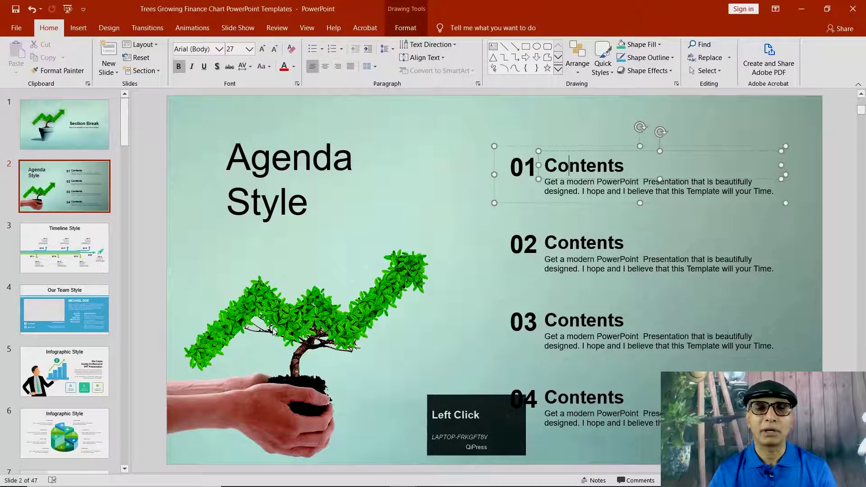
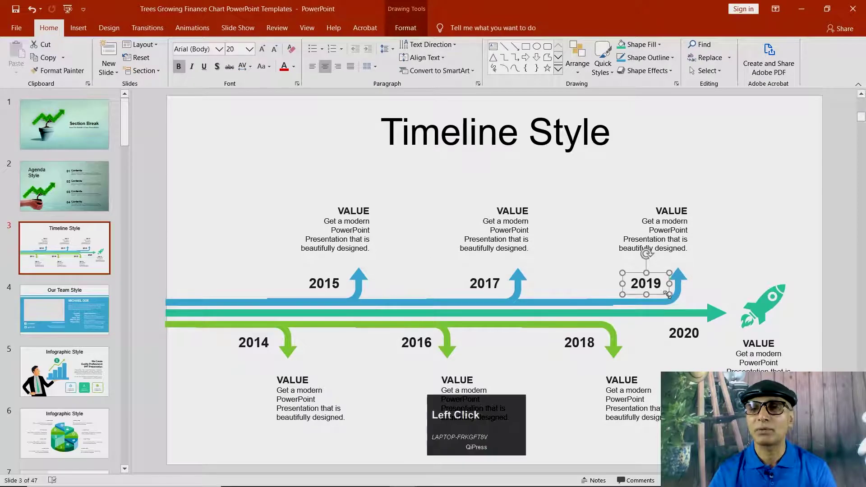
{"action": "left_click", "coordinate": [484, 304]}
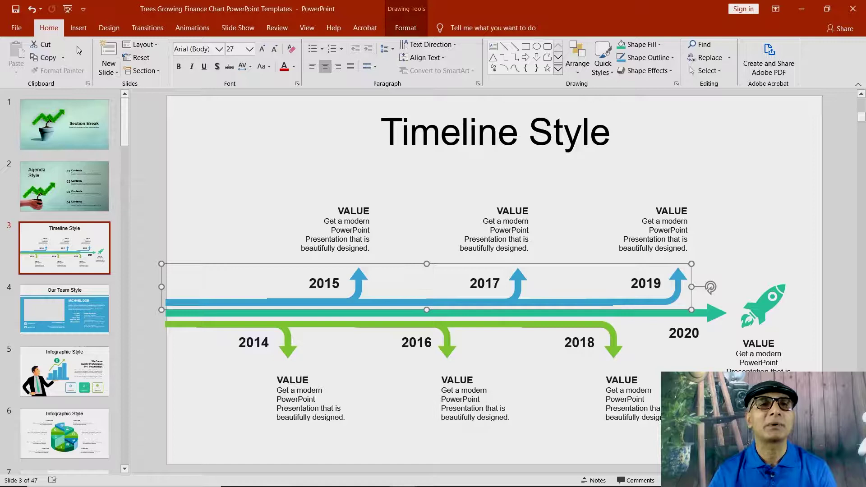
{"action": "left_click", "coordinate": [79, 35]}
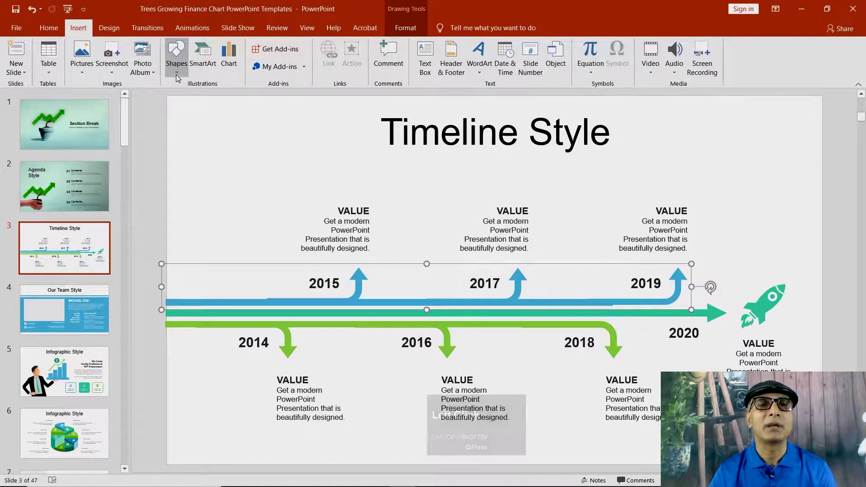
{"action": "left_click", "coordinate": [178, 73]}
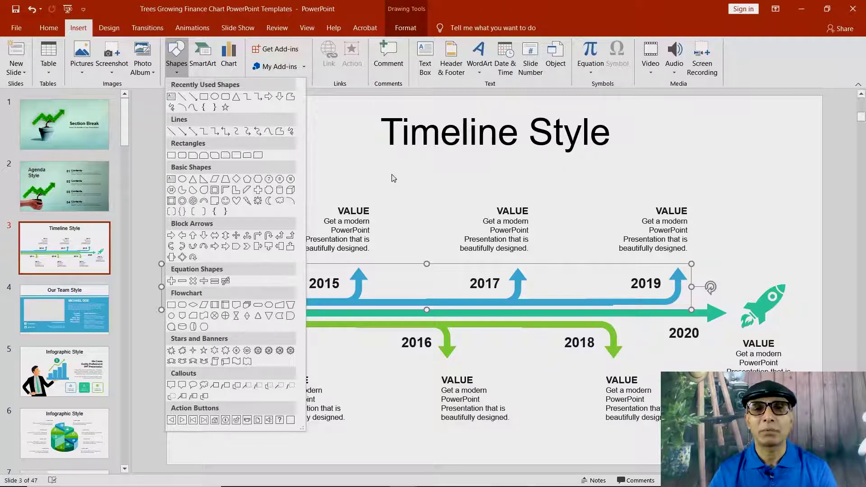
{"action": "left_click", "coordinate": [411, 197]}
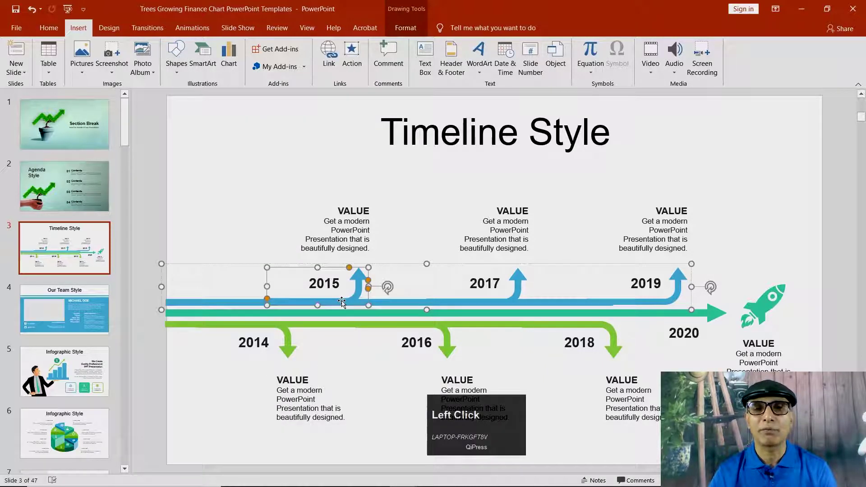
{"action": "left_click", "coordinate": [229, 301]}
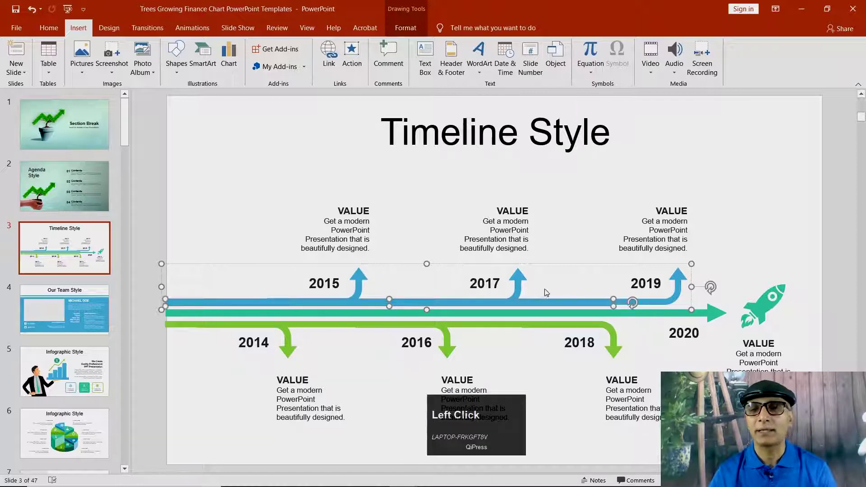
{"action": "left_click", "coordinate": [536, 317]}
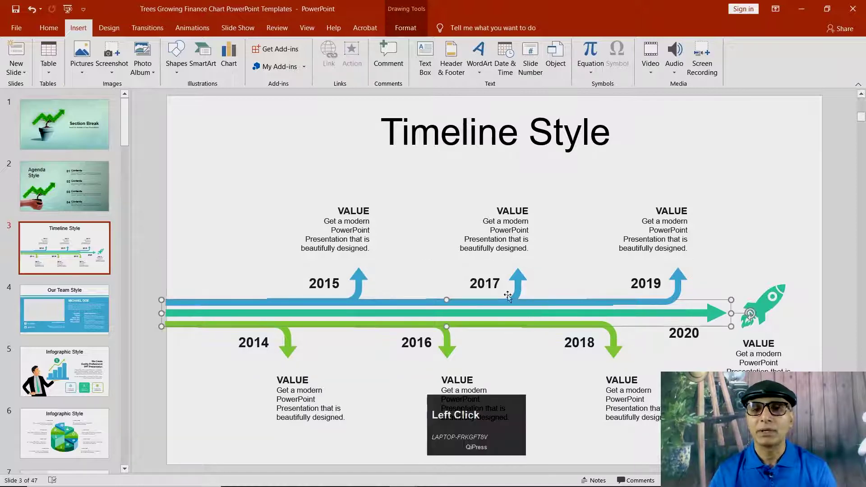
{"action": "left_click", "coordinate": [520, 287]}
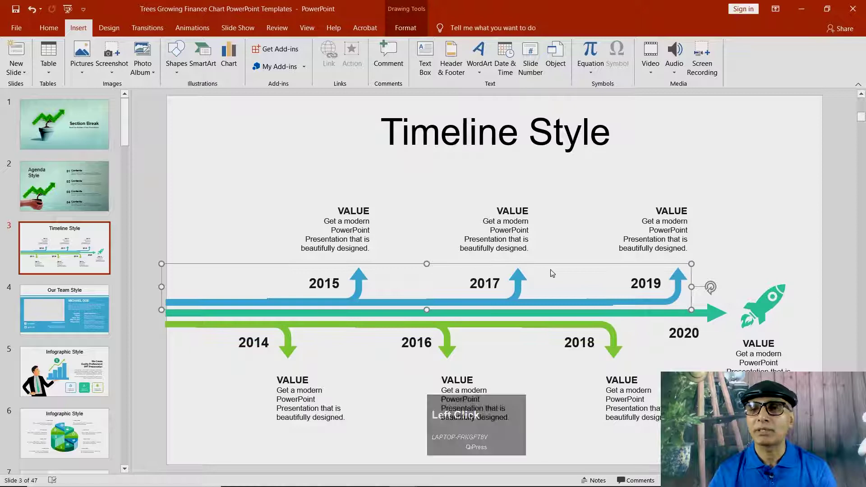
{"action": "left_click", "coordinate": [771, 304]}
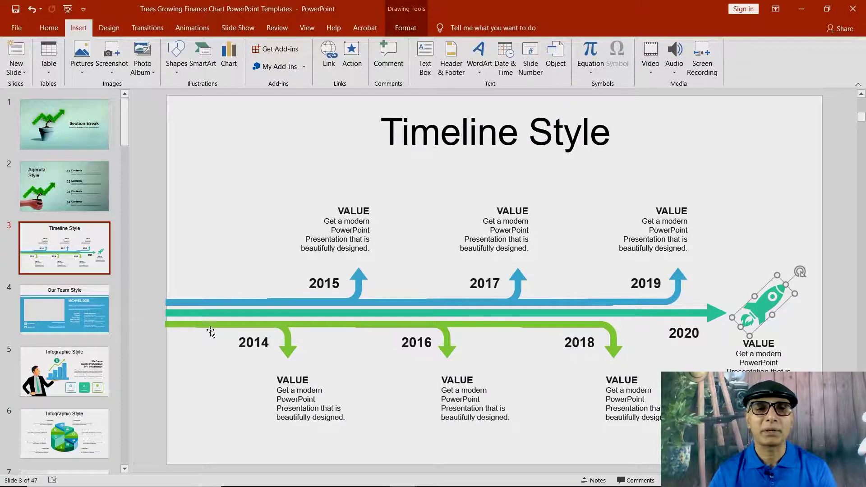
{"action": "left_click", "coordinate": [213, 326]}
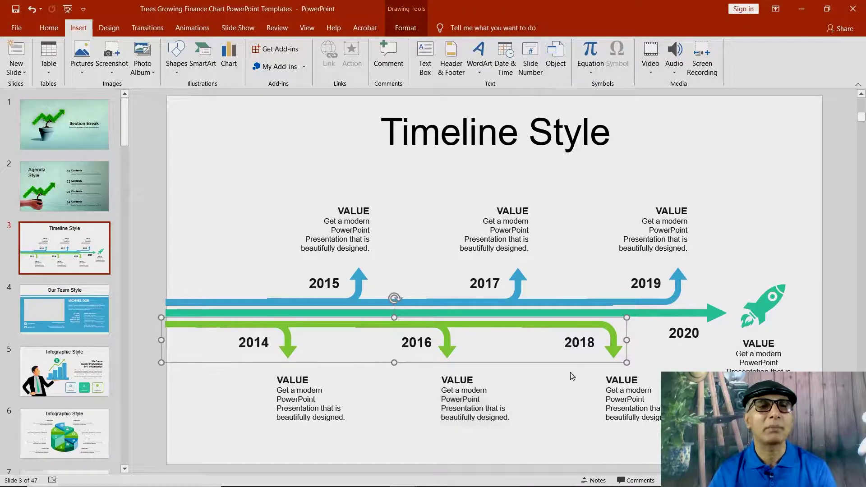
{"action": "left_click", "coordinate": [253, 188]}
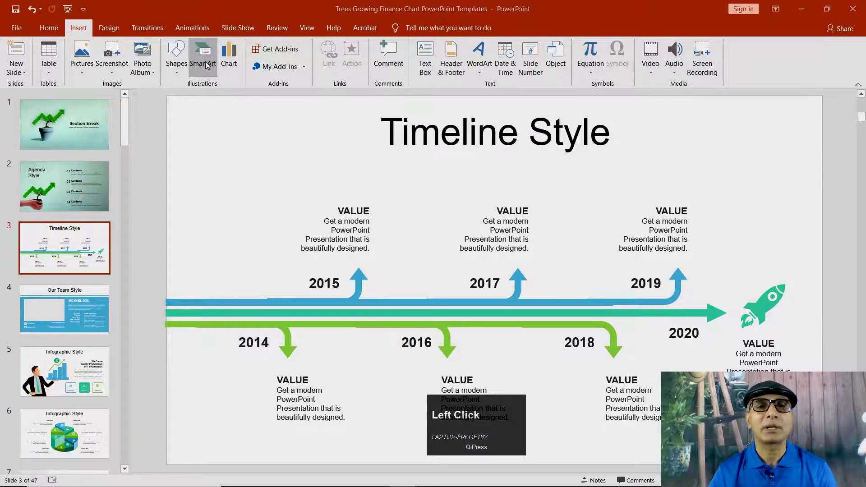
- Scroll the SmartArt chooser and preview the Circle Process and Converging Radial layouts
{"action": "scroll", "scroll_direction": "down", "scroll_amount": 3}
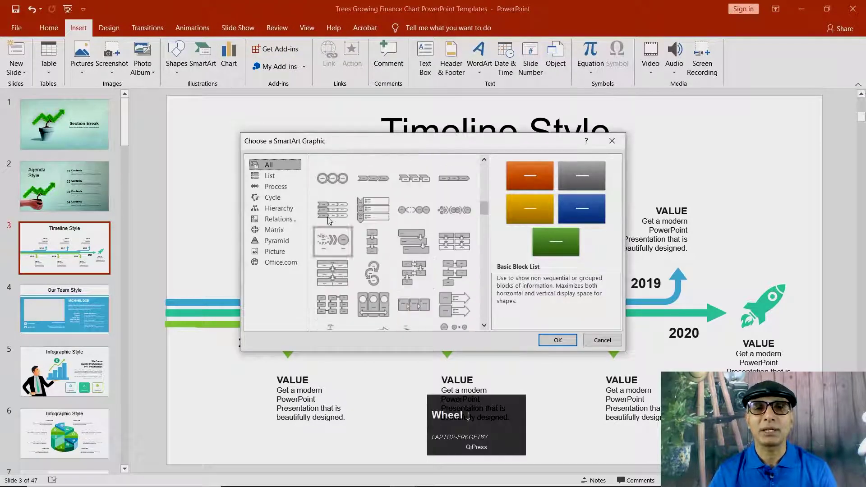
{"action": "left_click", "coordinate": [337, 184]}
{"action": "scroll", "scroll_direction": "down", "scroll_amount": 3}
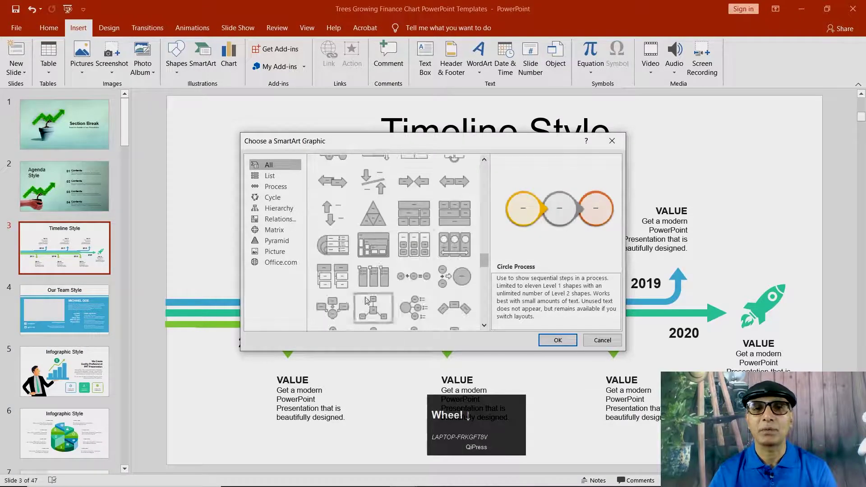
{"action": "left_click", "coordinate": [338, 223]}
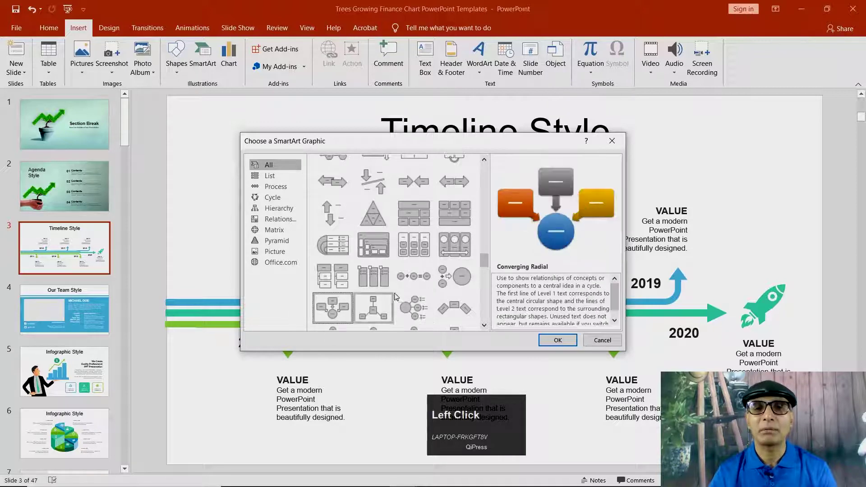
{"action": "scroll", "scroll_direction": "down", "scroll_amount": 3}
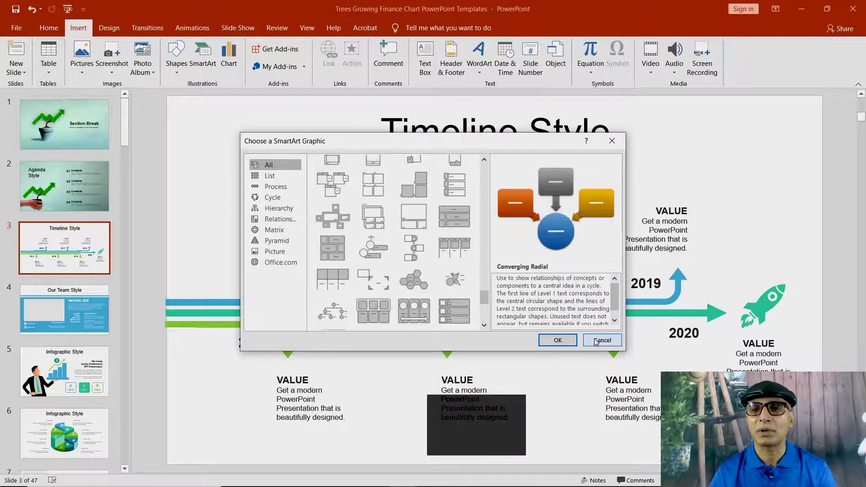
{"action": "scroll", "scroll_direction": "down", "scroll_amount": 3}
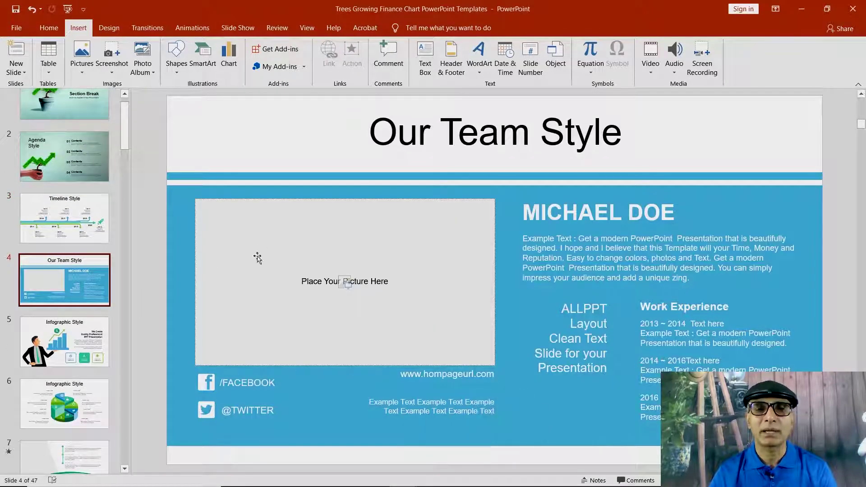
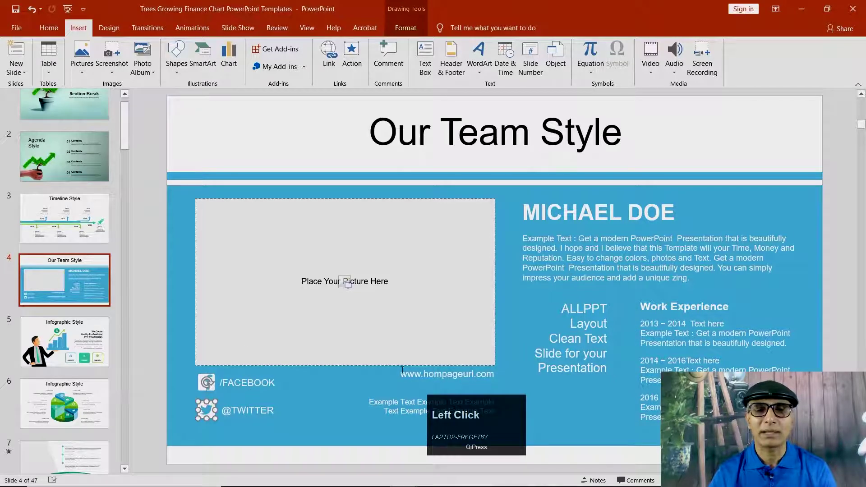
- Deselect the social media icons and scroll down the thumbnail pane
{"action": "left_click", "coordinate": [317, 404]}
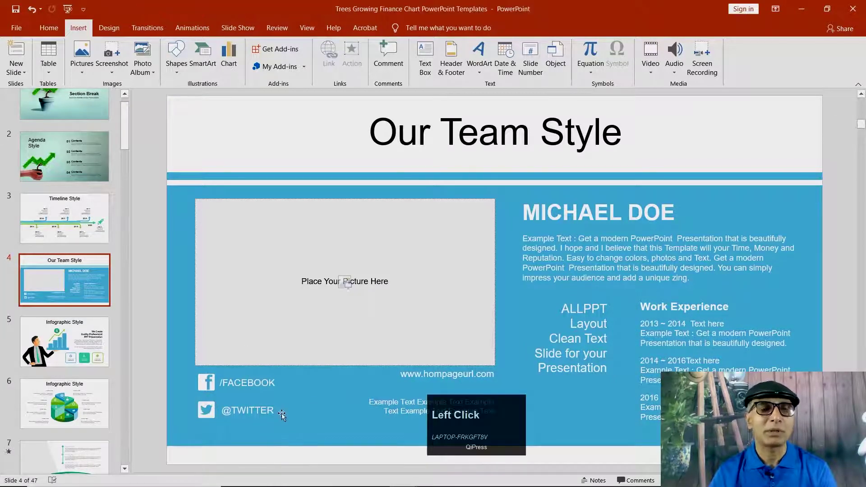
{"action": "scroll", "scroll_direction": "down", "scroll_amount": 3}
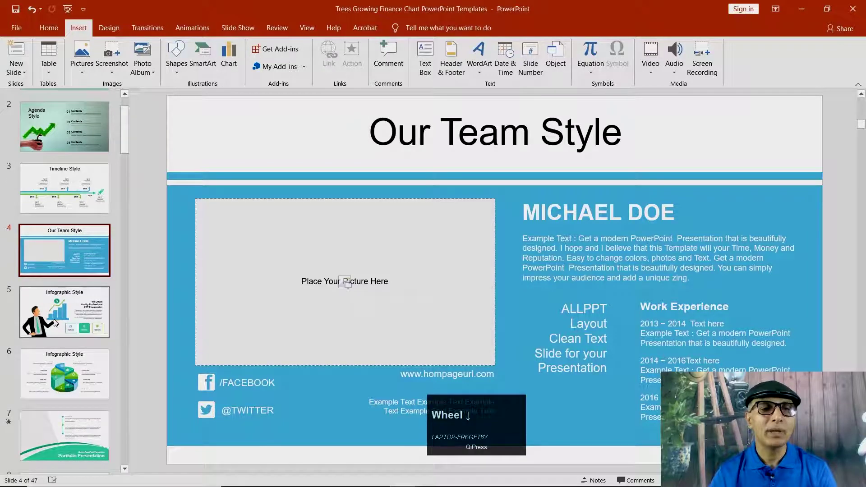
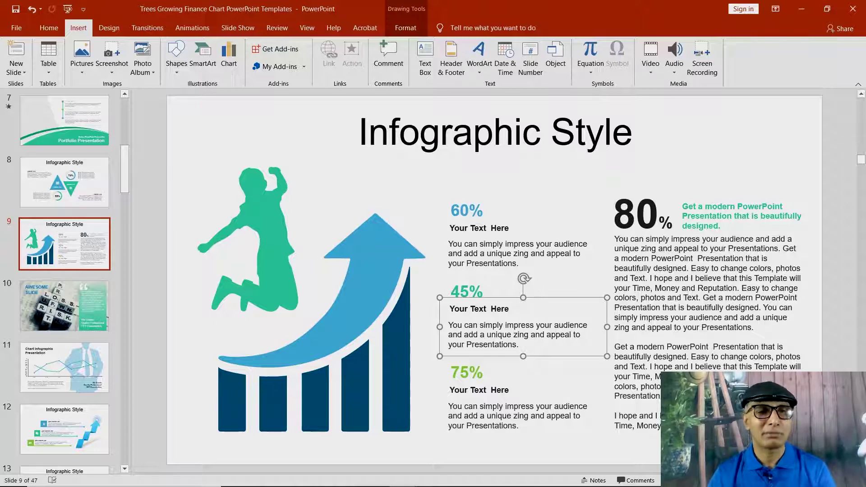
- Show the Chart Infographic Presentation slide and scroll further down the thumbnails
{"action": "left_click", "coordinate": [86, 384]}
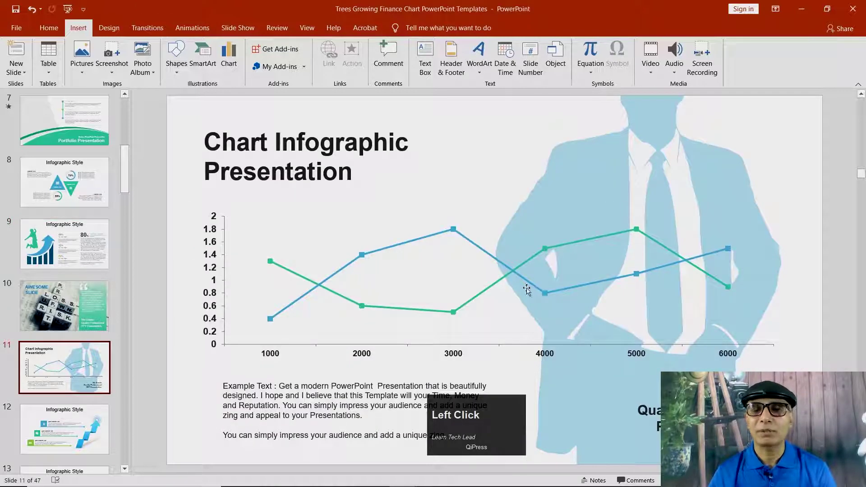
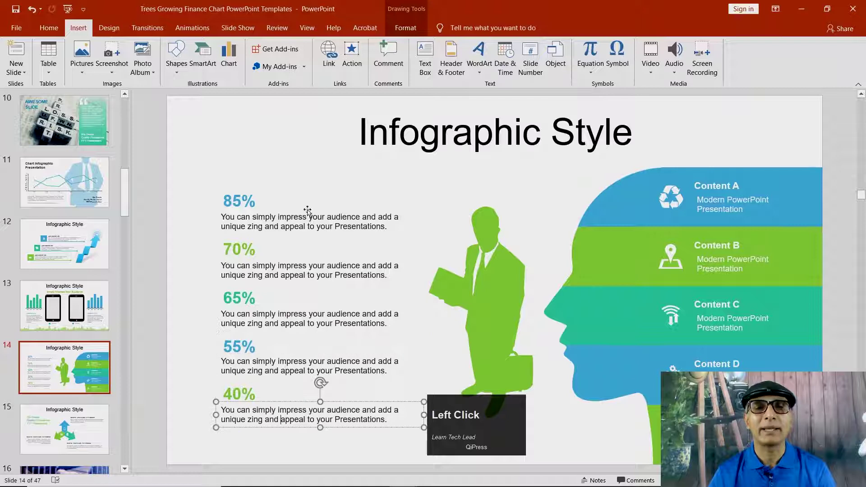
{"action": "scroll", "scroll_direction": "down", "scroll_amount": 3}
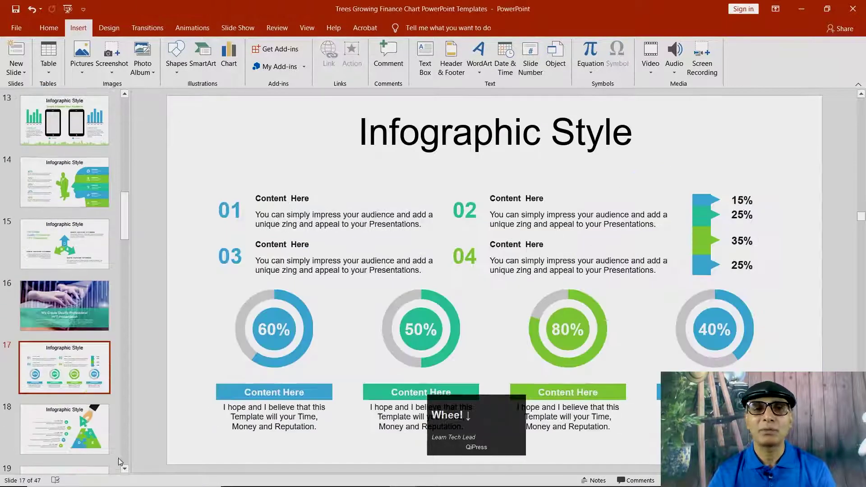